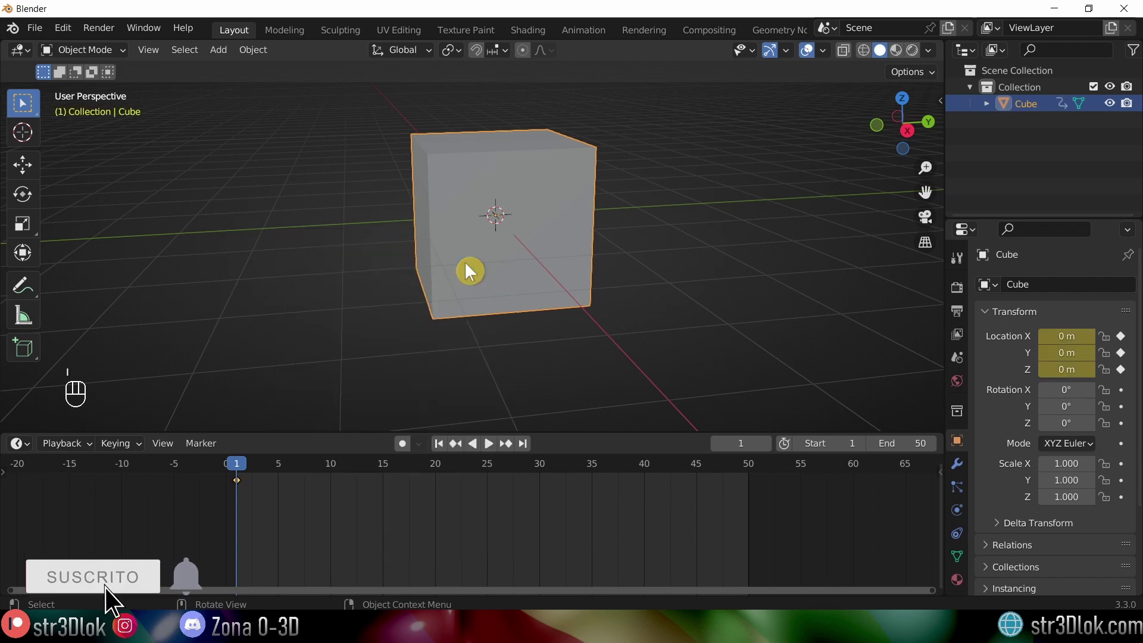
Step: Jump to frame 50 and insert a location keyframe for the cube at the origin
key(shift+Right)
key(i)
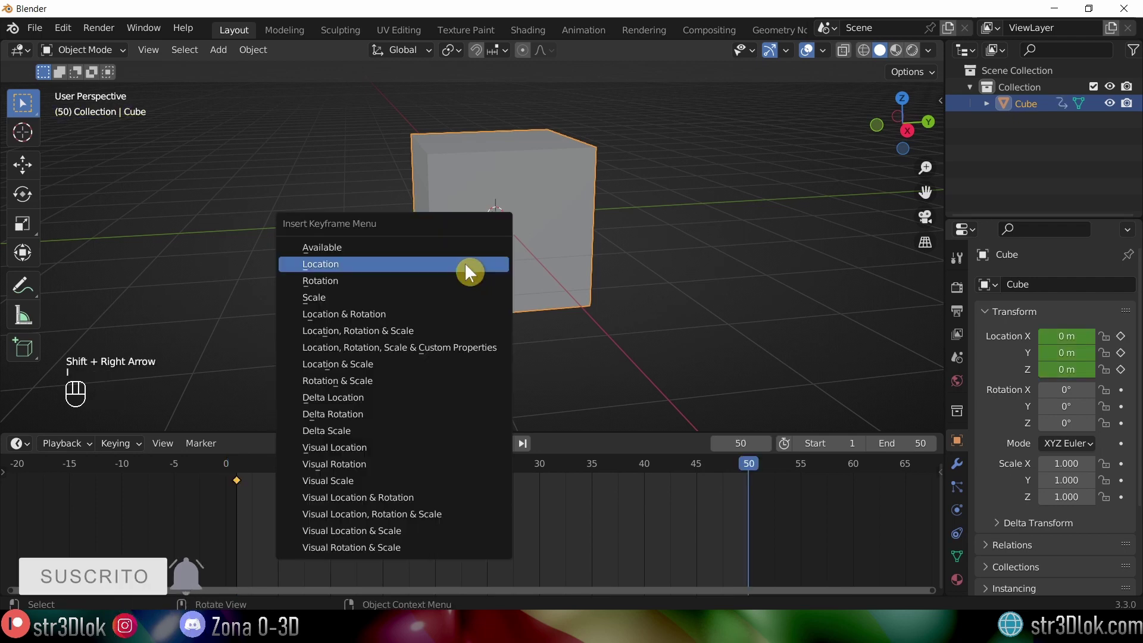
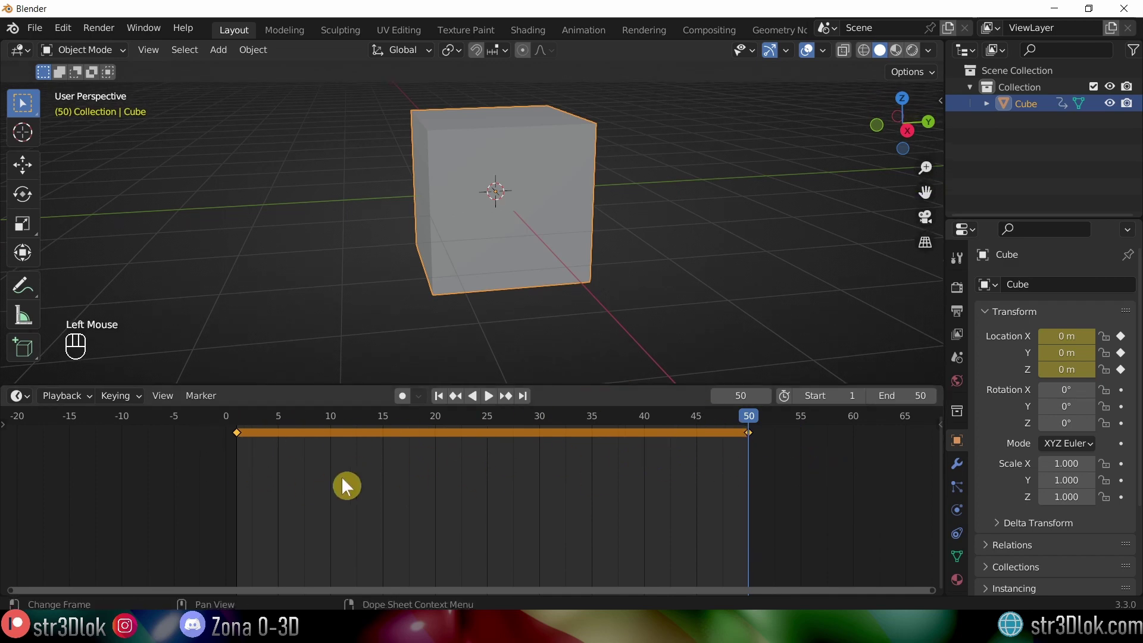
Step: Orbit around the cube and set the current frame to 25
click(752, 423)
drag(260, 439, 752, 469)
drag(531, 239, 560, 217)
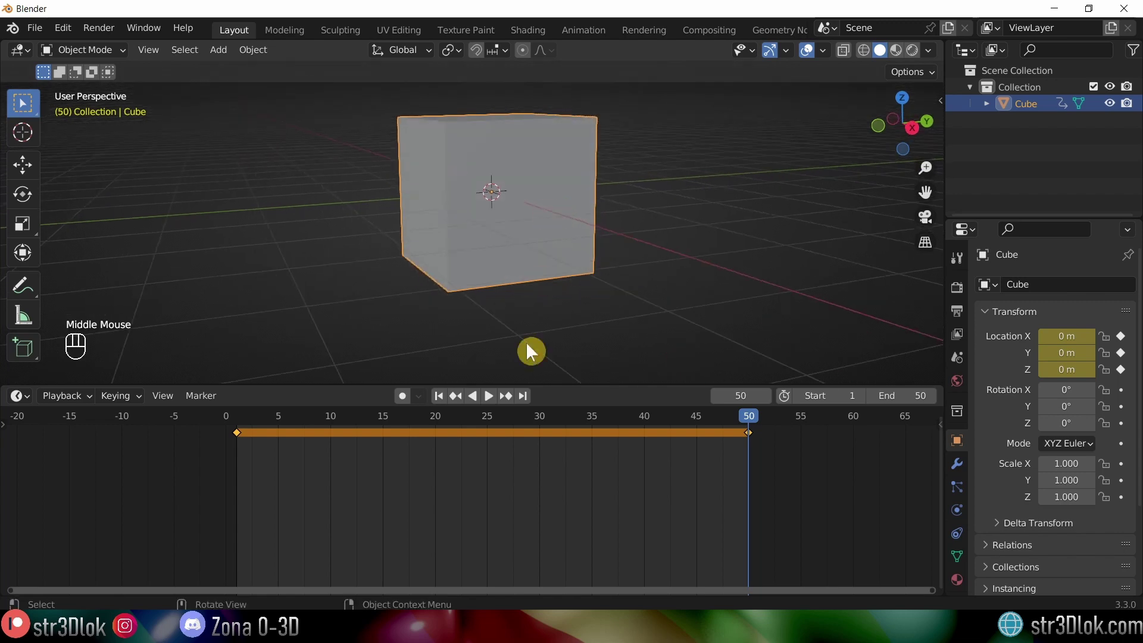
click(492, 422)
middle_click(514, 258)
middle_click(422, 226)
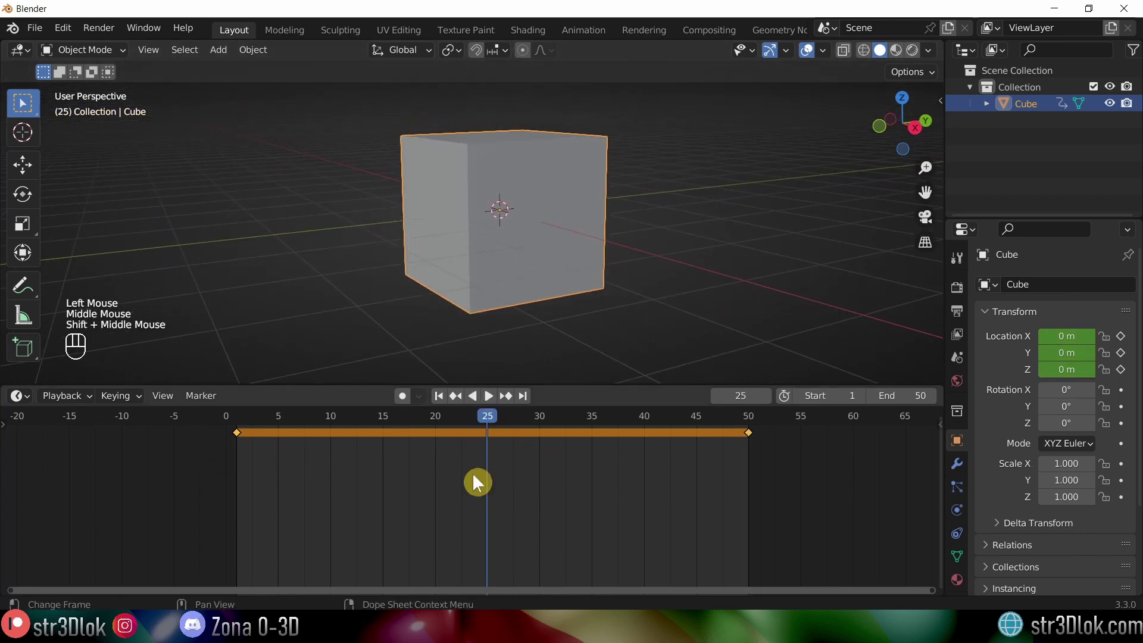
Step: Raise the cube along Z to 0.27962 and insert a location keyframe at frame 25
key(g)
key(z)
click(632, 134)
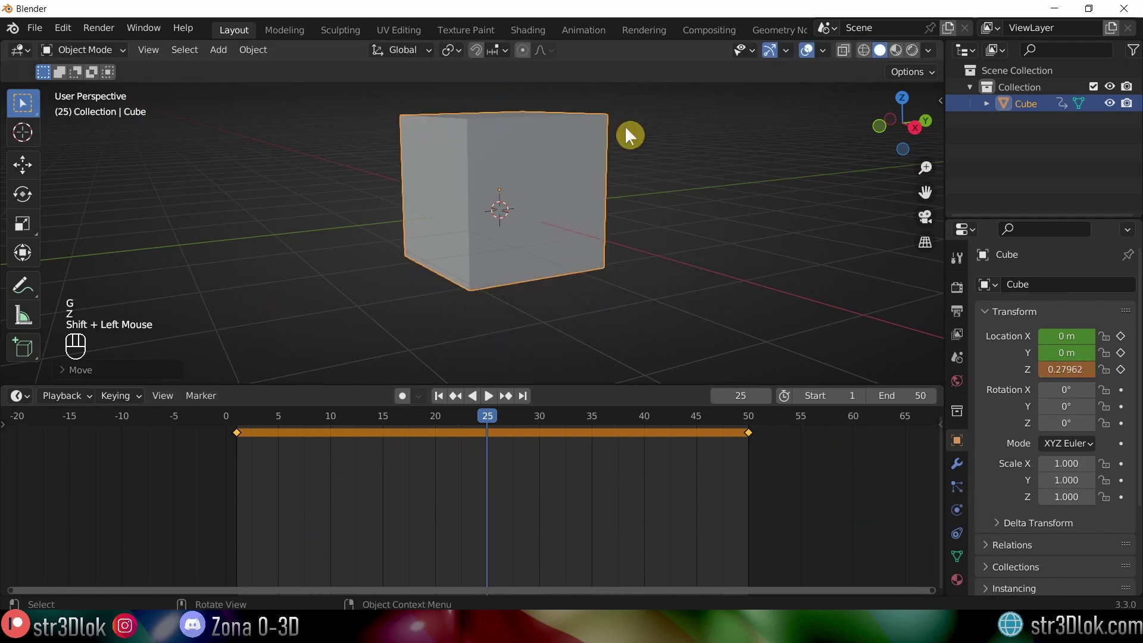
key(i)
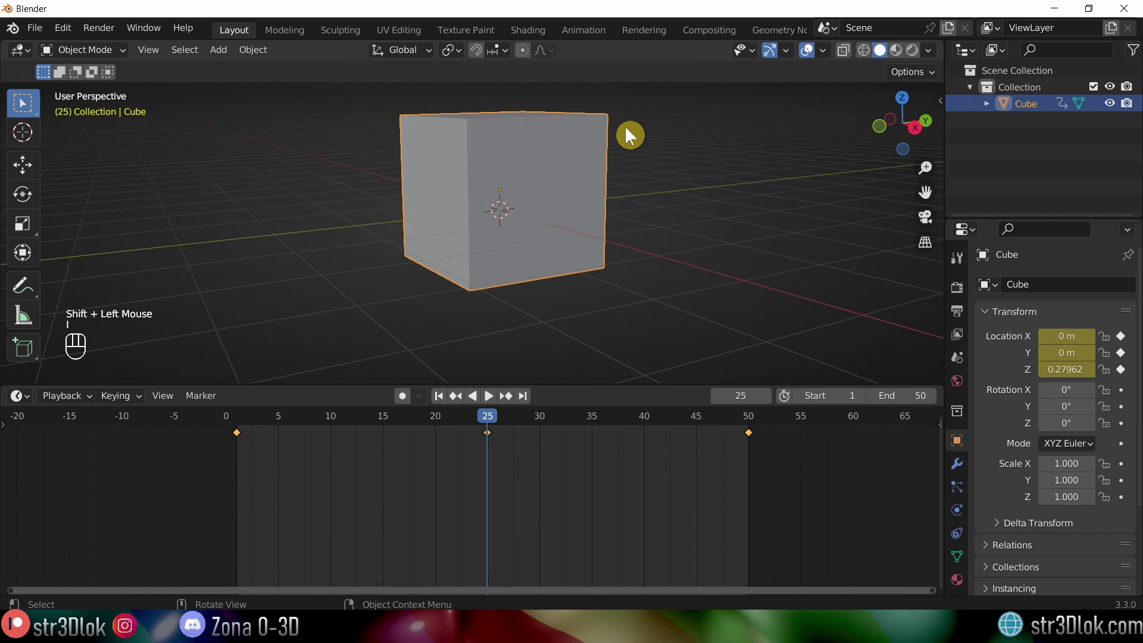
Step: Rewind to the first frame and play back the animation
click(241, 427)
key(space)
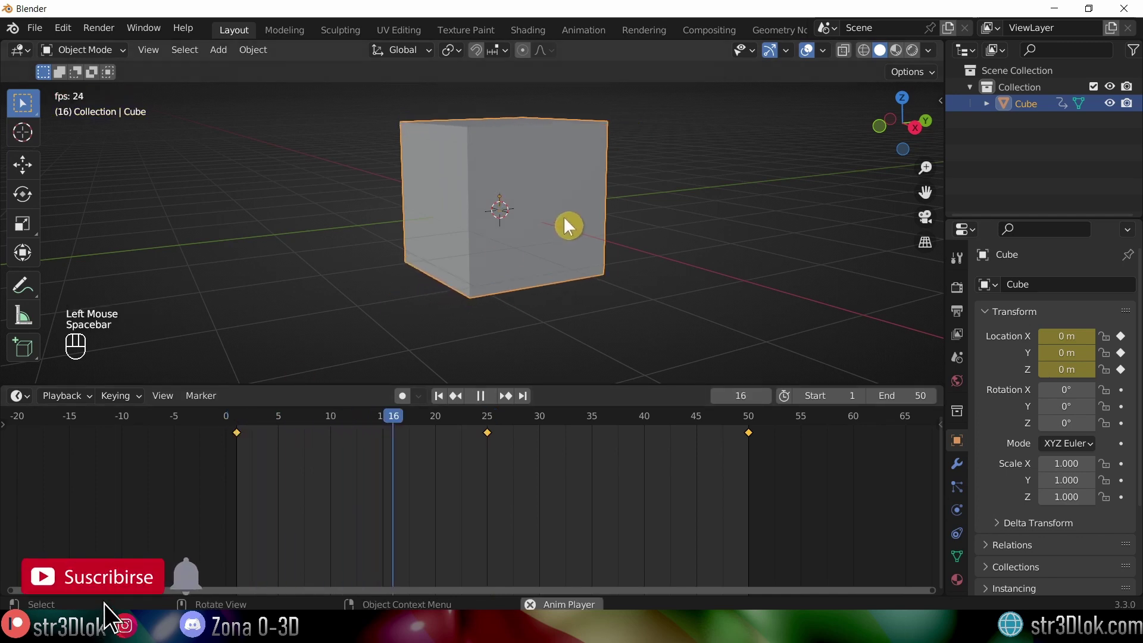